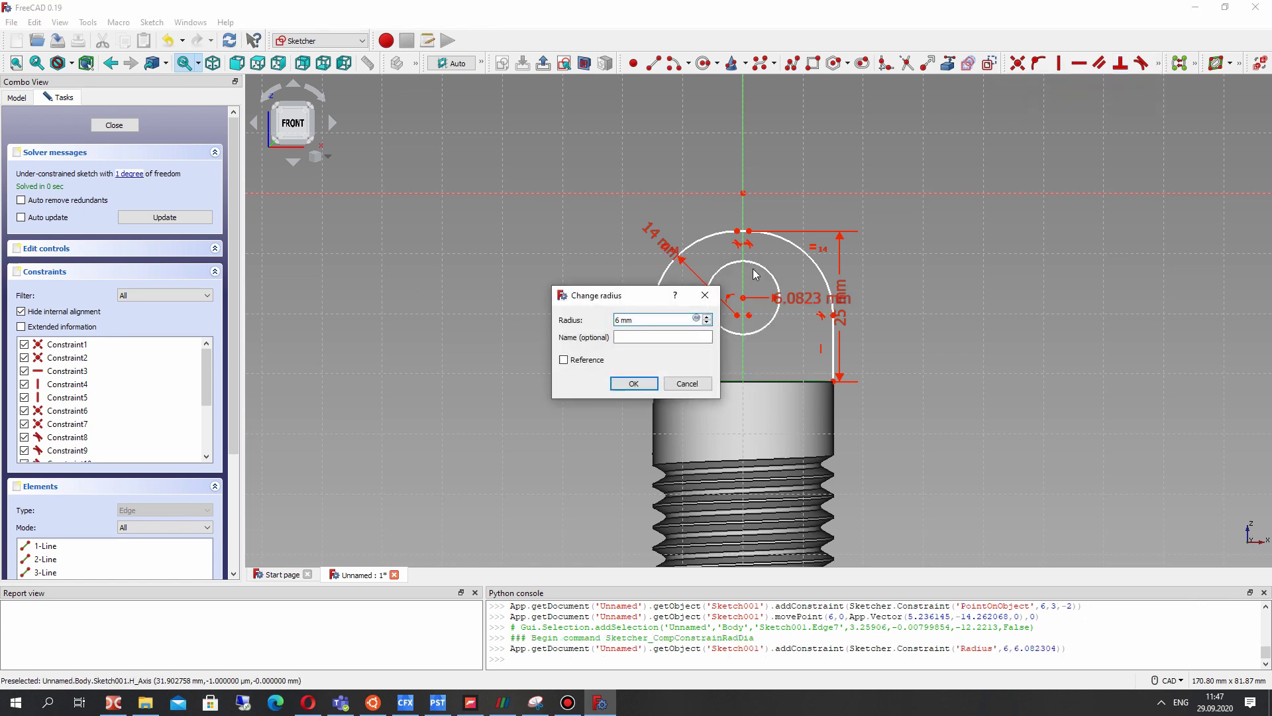
- Zoom the sketch view while constraining the 6 mm hole radius and 12 mm height
scroll("up", 3)
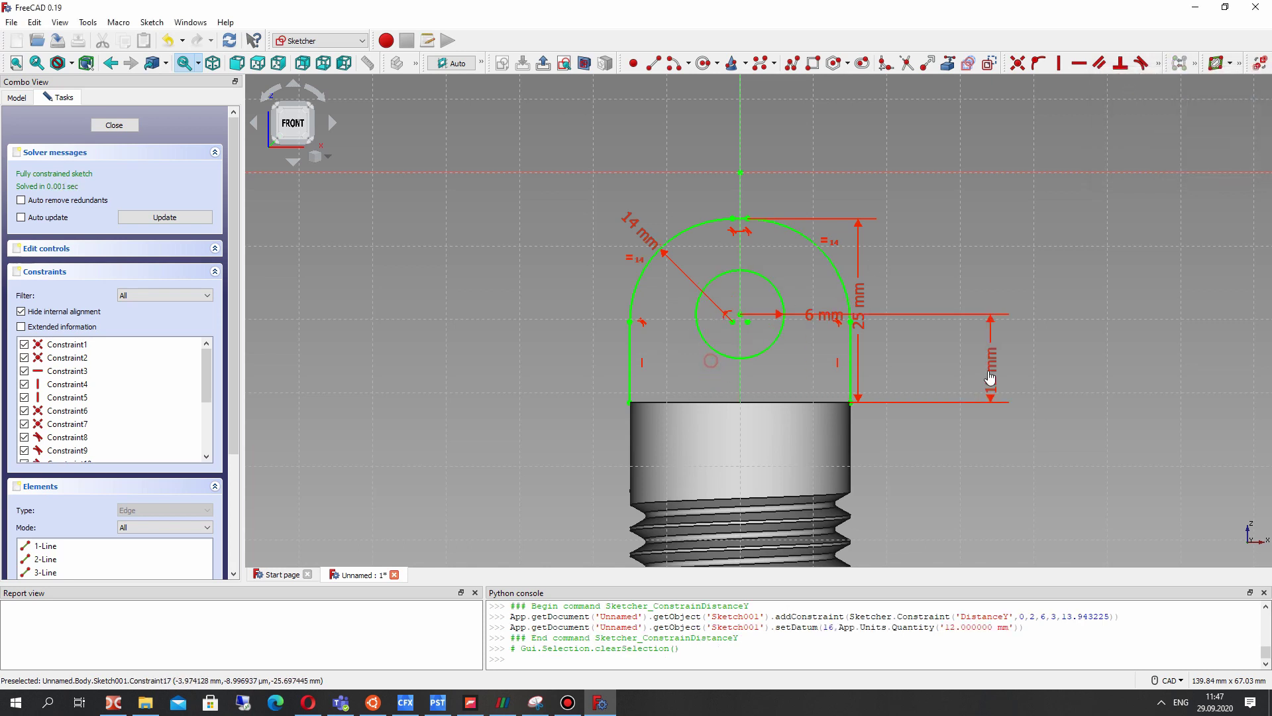
scroll("up", 3)
scroll("down", 3)
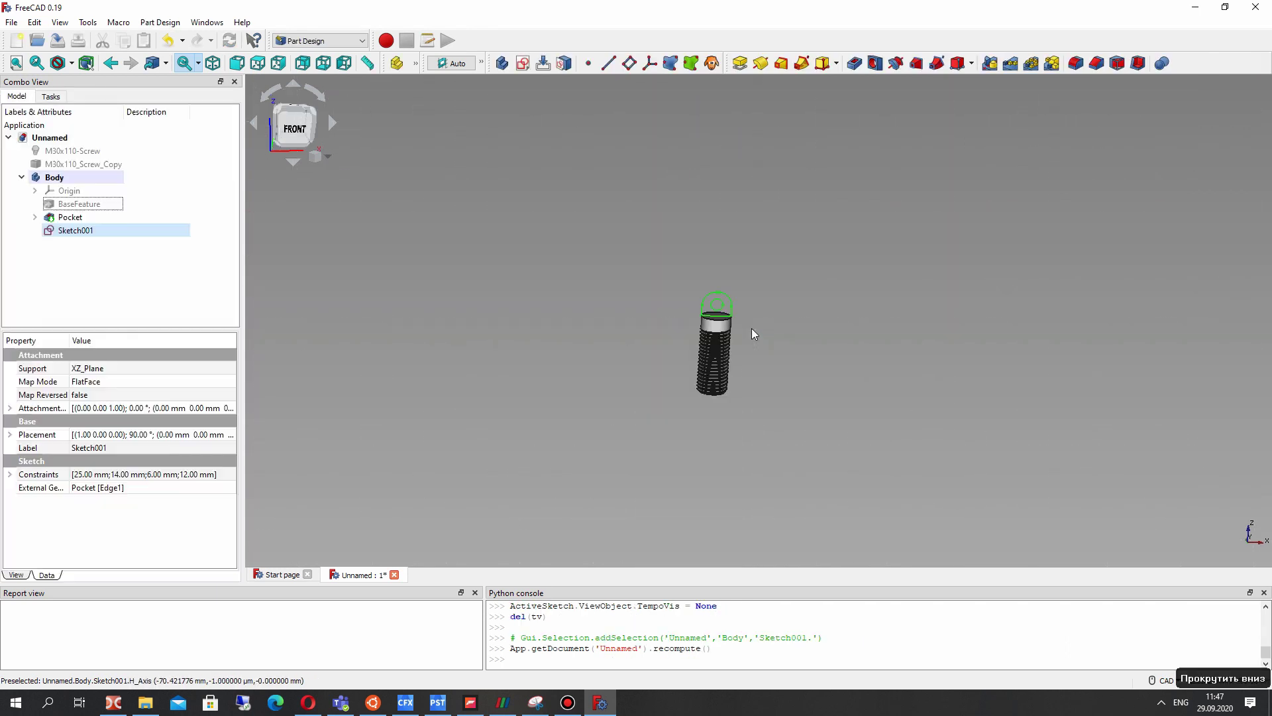
- Orbit and zoom the model to inspect the 10 mm symmetric padded eyelet head
scroll("down", 3)
scroll("up", 3)
right_click(734, 353)
right_click(768, 300)
scroll("up", 3)
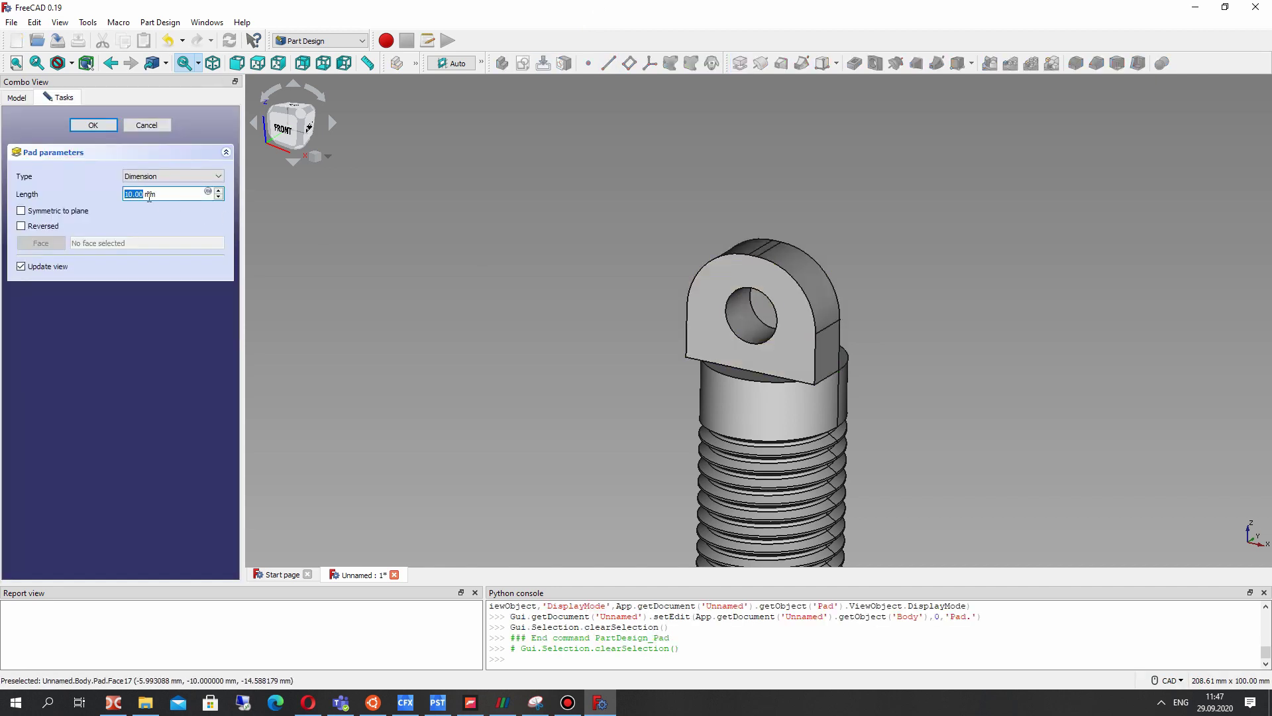
scroll("up", 3)
right_click(665, 352)
right_click(877, 365)
middle_click(780, 403)
right_click(745, 258)
right_click(823, 398)
scroll("up", 3)
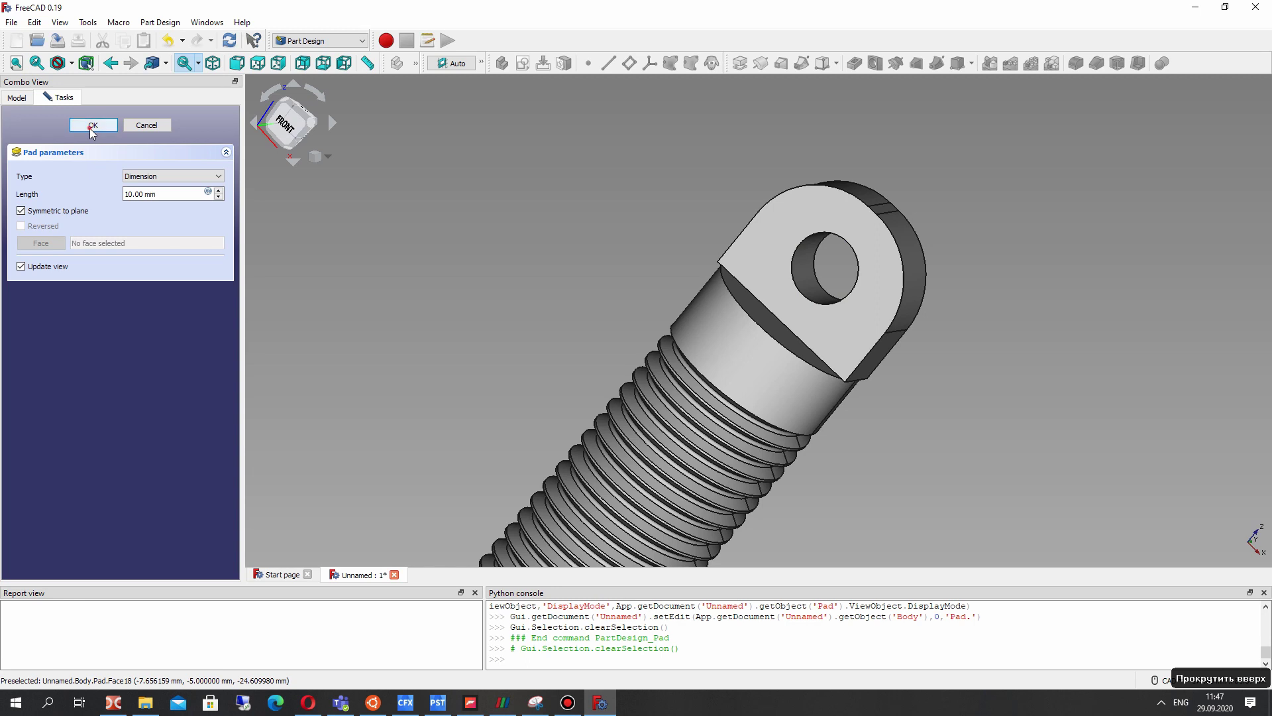
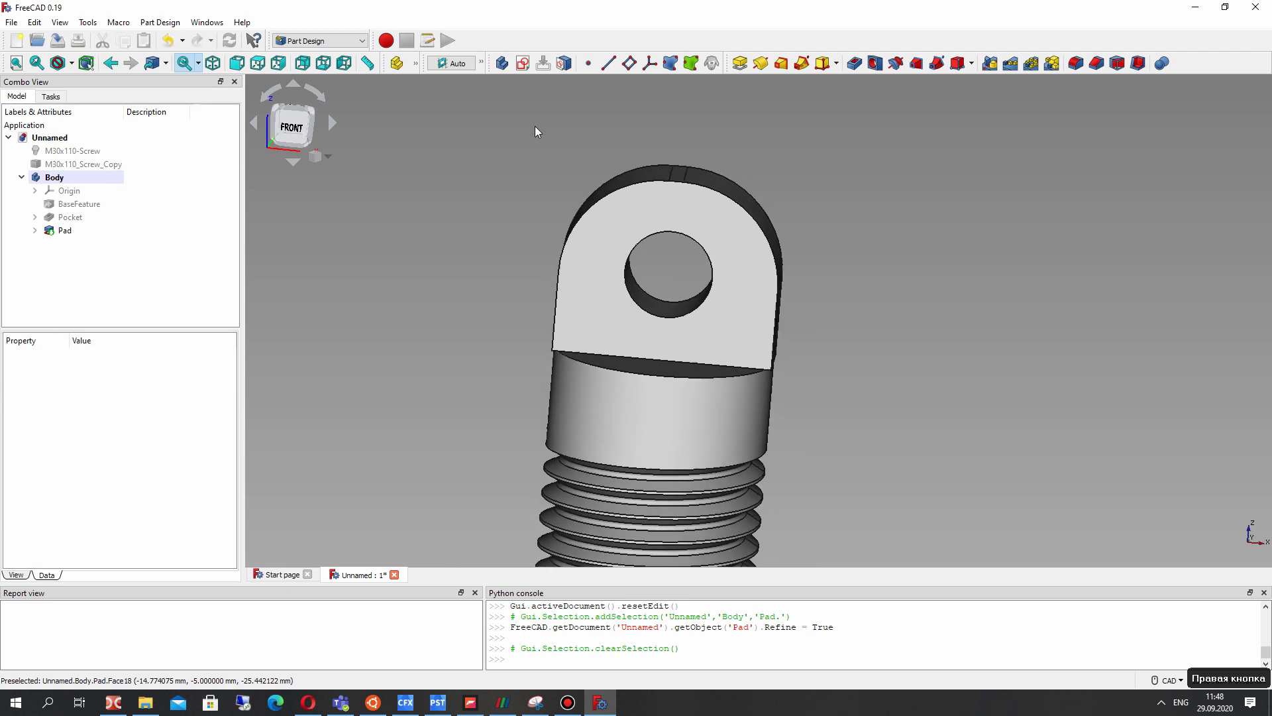
scroll("down", 3)
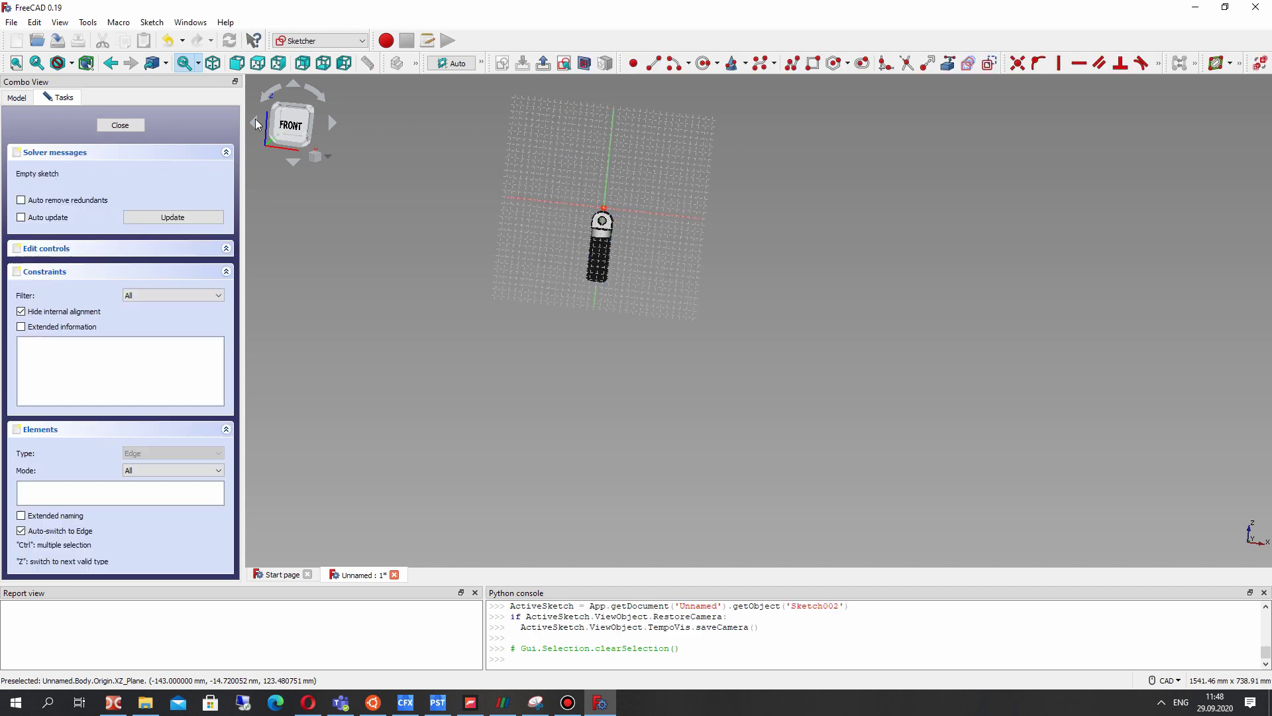
- Zoom in on the collar corner used as external geometry for the XZ-plane sketch
scroll("up", 3)
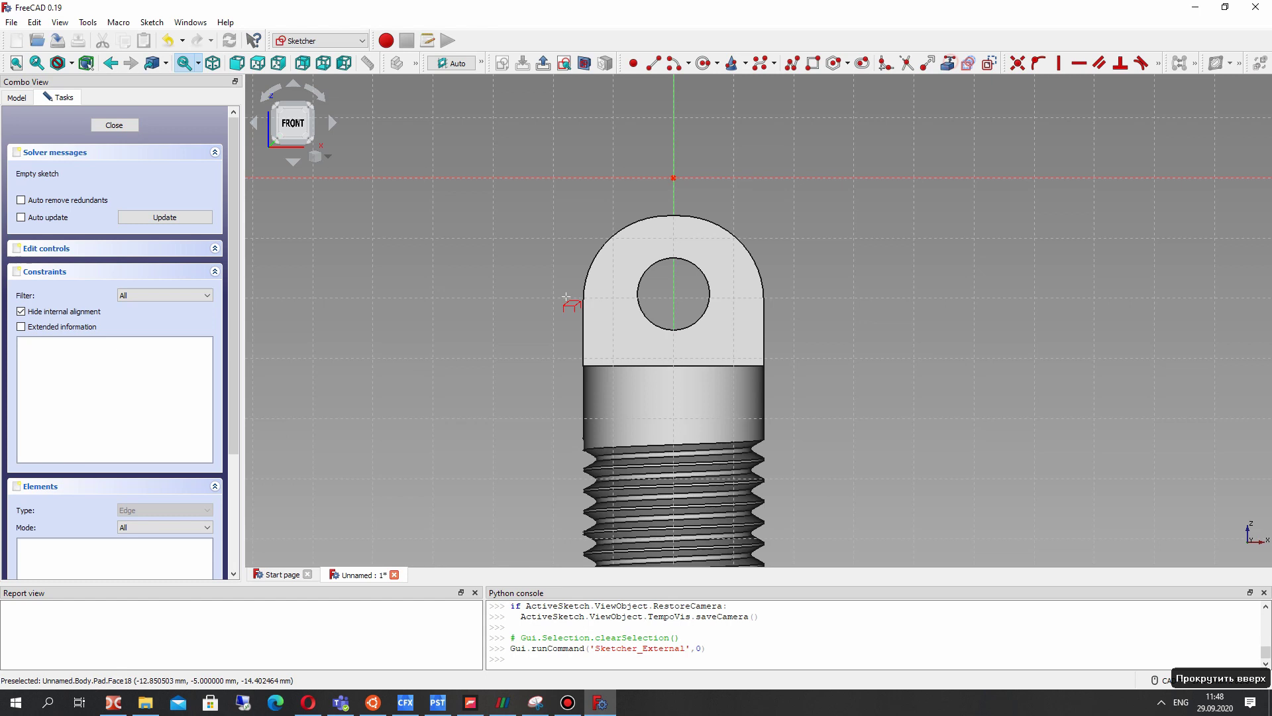
scroll("up", 3)
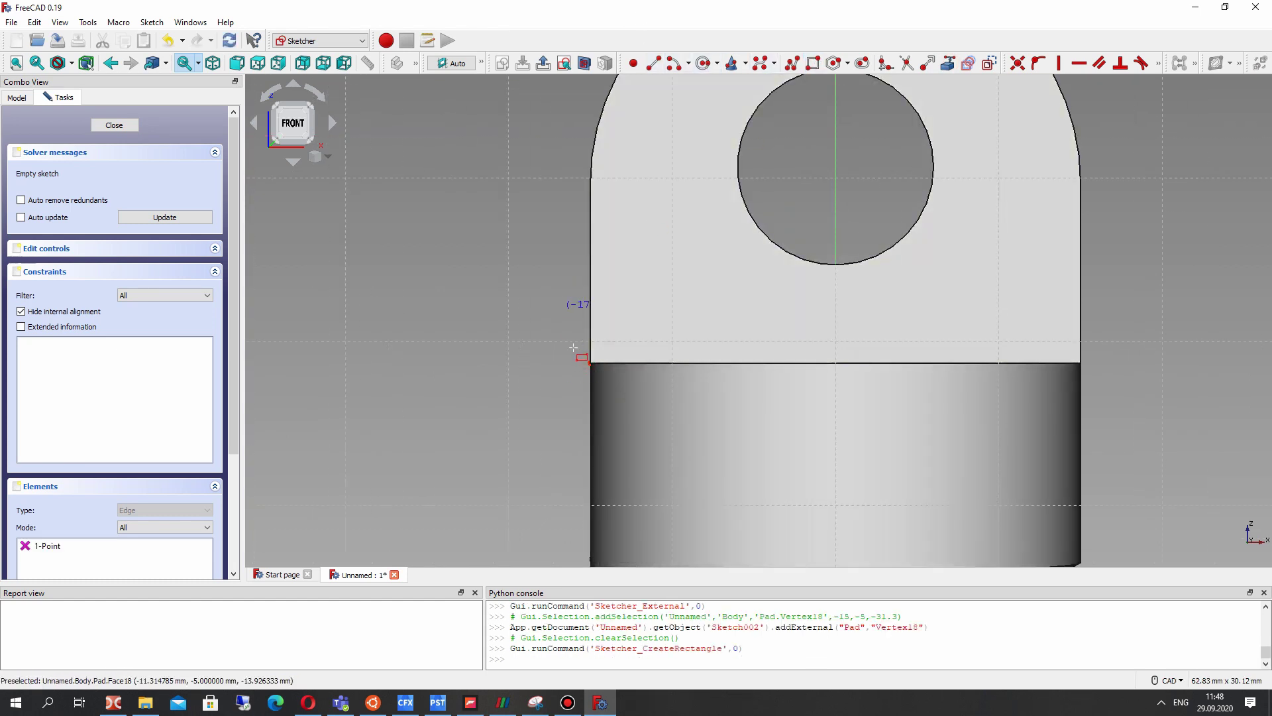
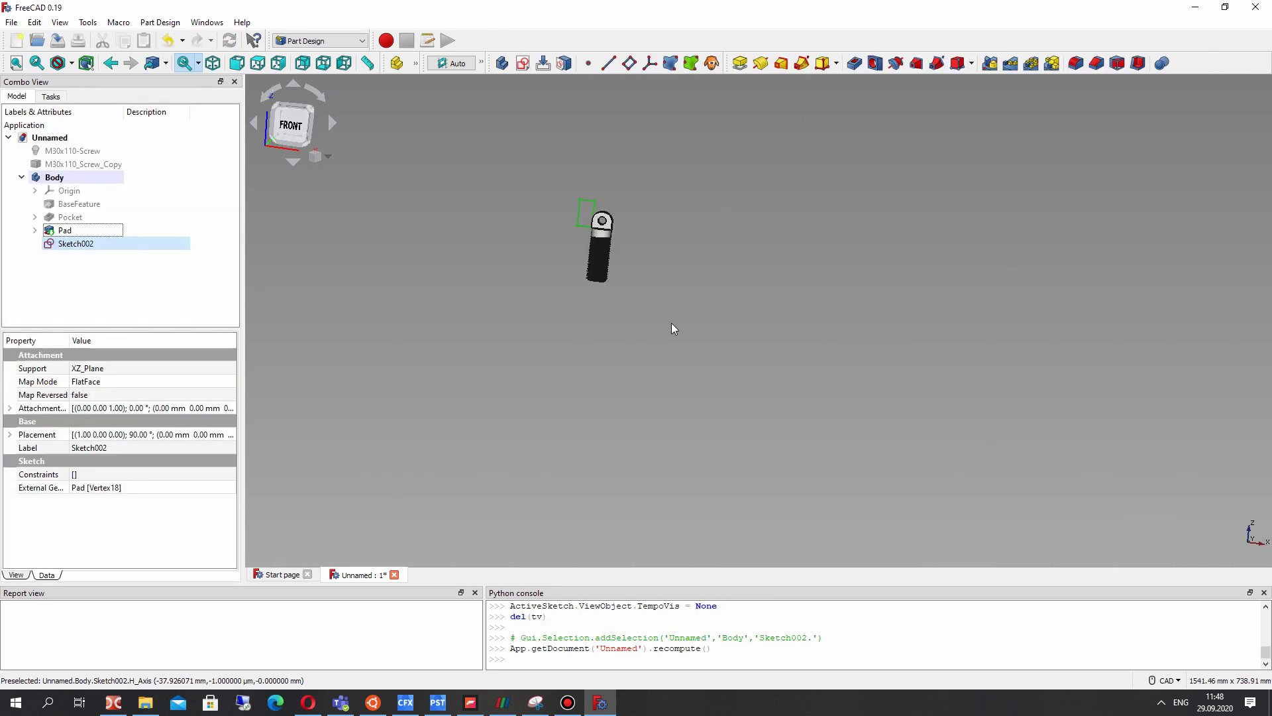
- Pan, zoom and orbit the collar to inspect the 360° groove preview
middle_click(603, 211)
scroll("up", 3)
scroll("up", 3)
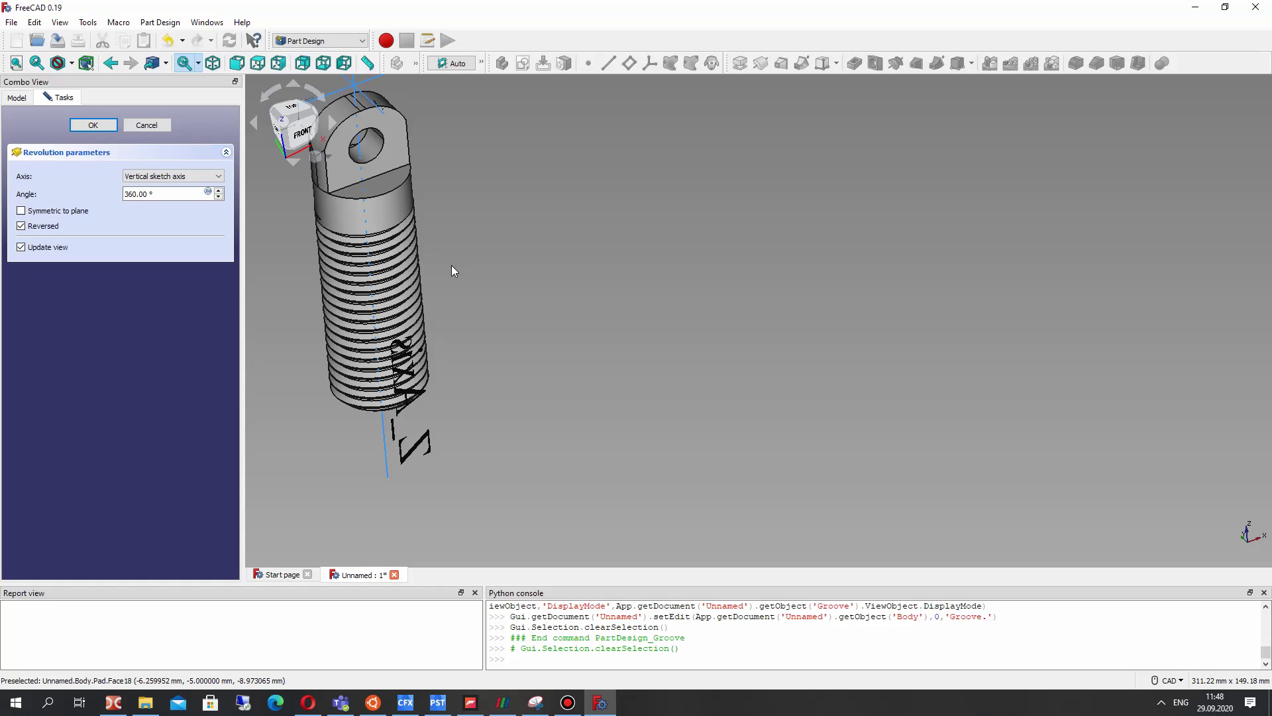
scroll("up", 3)
right_click(810, 300)
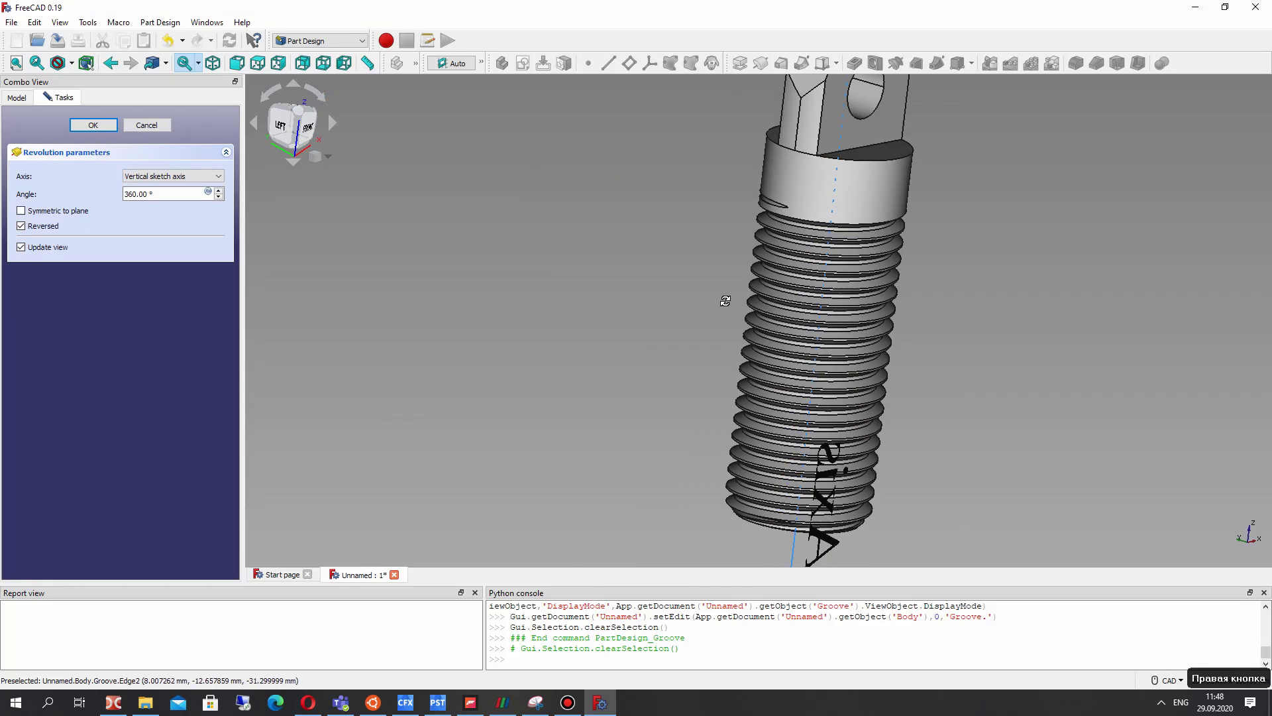
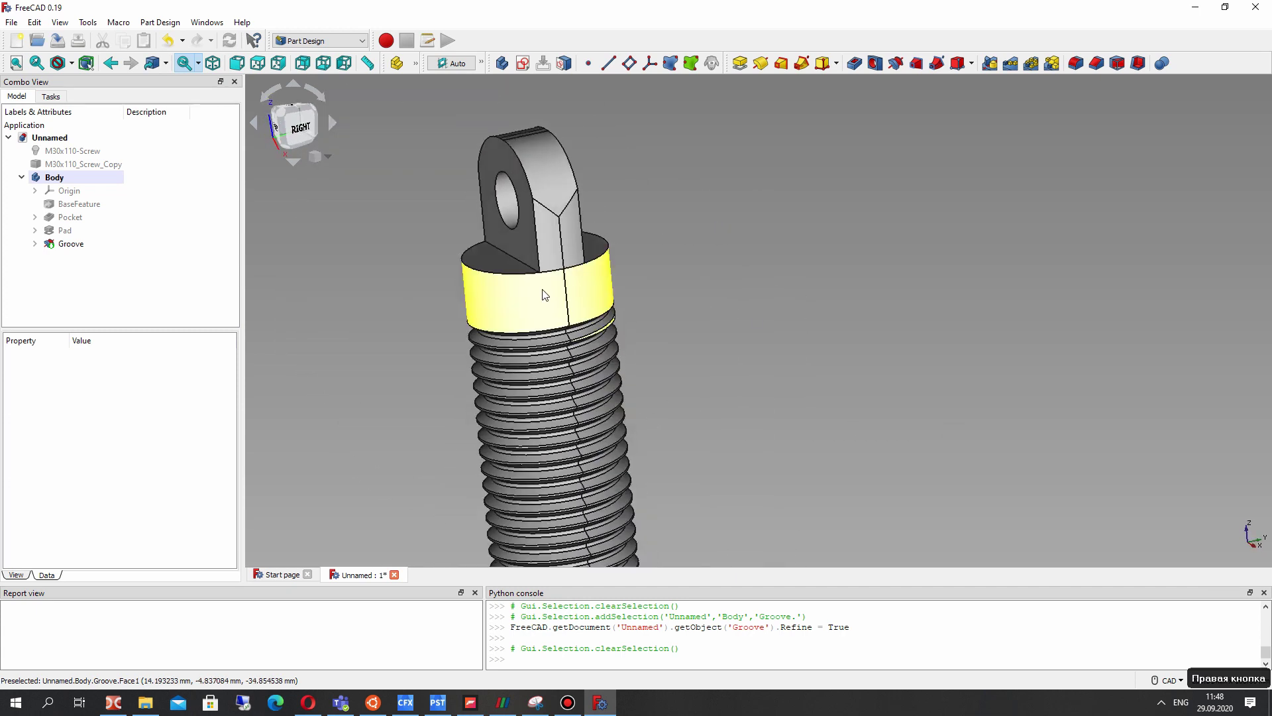
scroll("up", 3)
right_click(879, 359)
middle_click(864, 301)
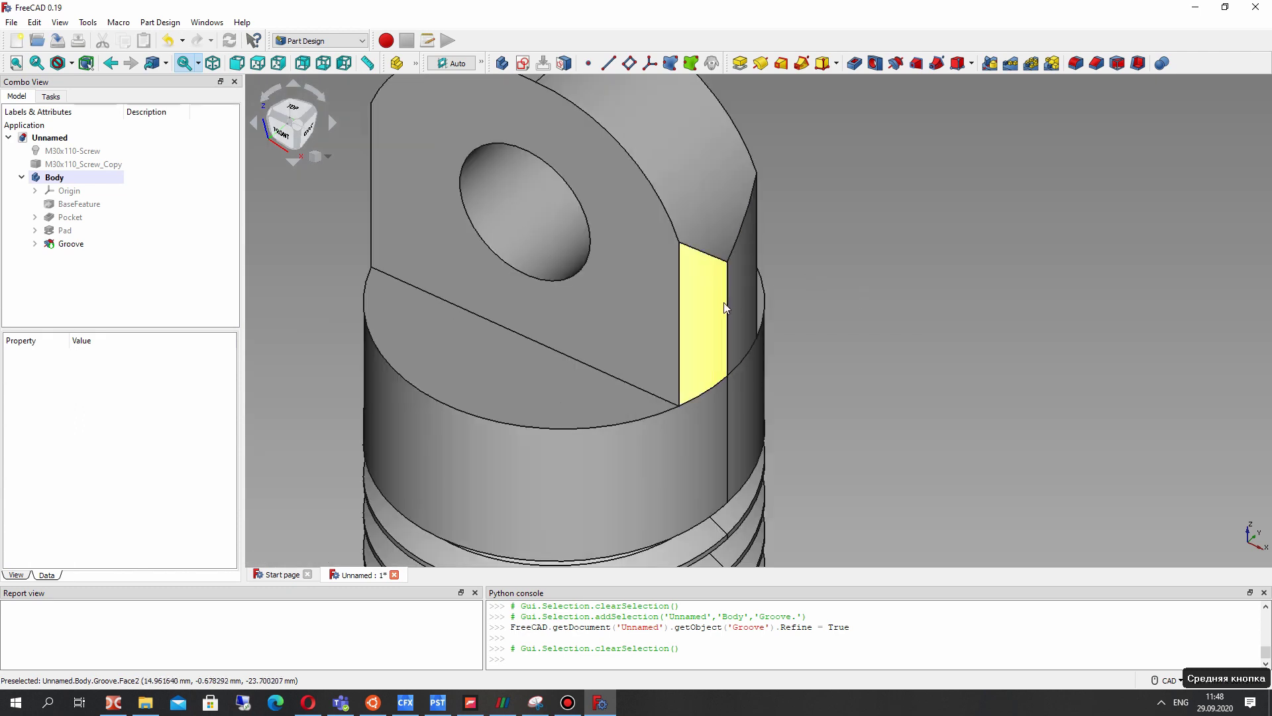
scroll("down", 3)
right_click(746, 380)
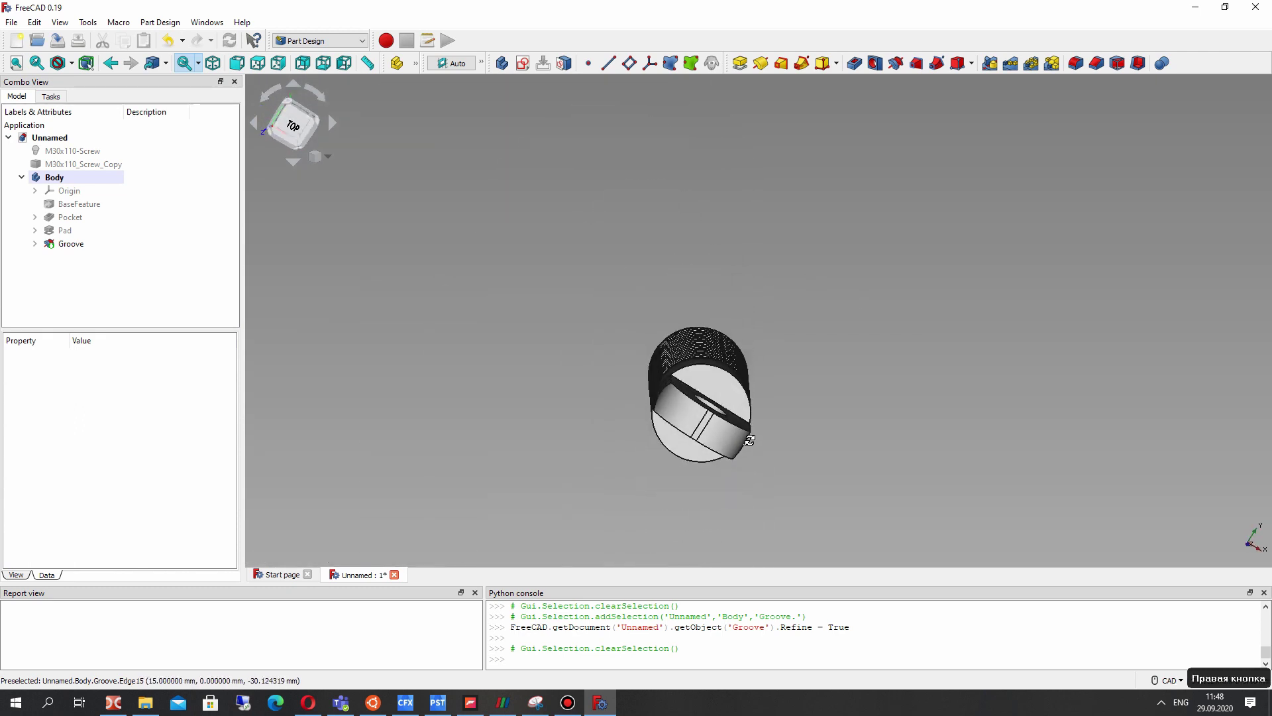
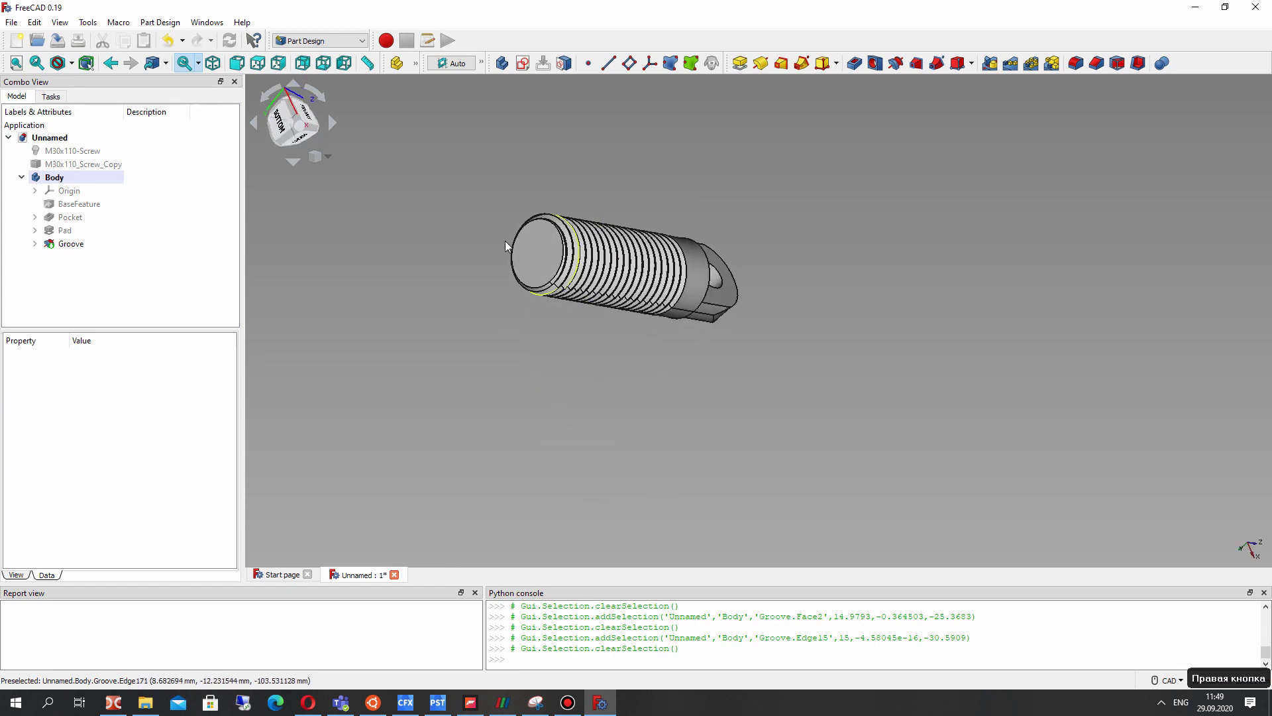
middle_click(553, 171)
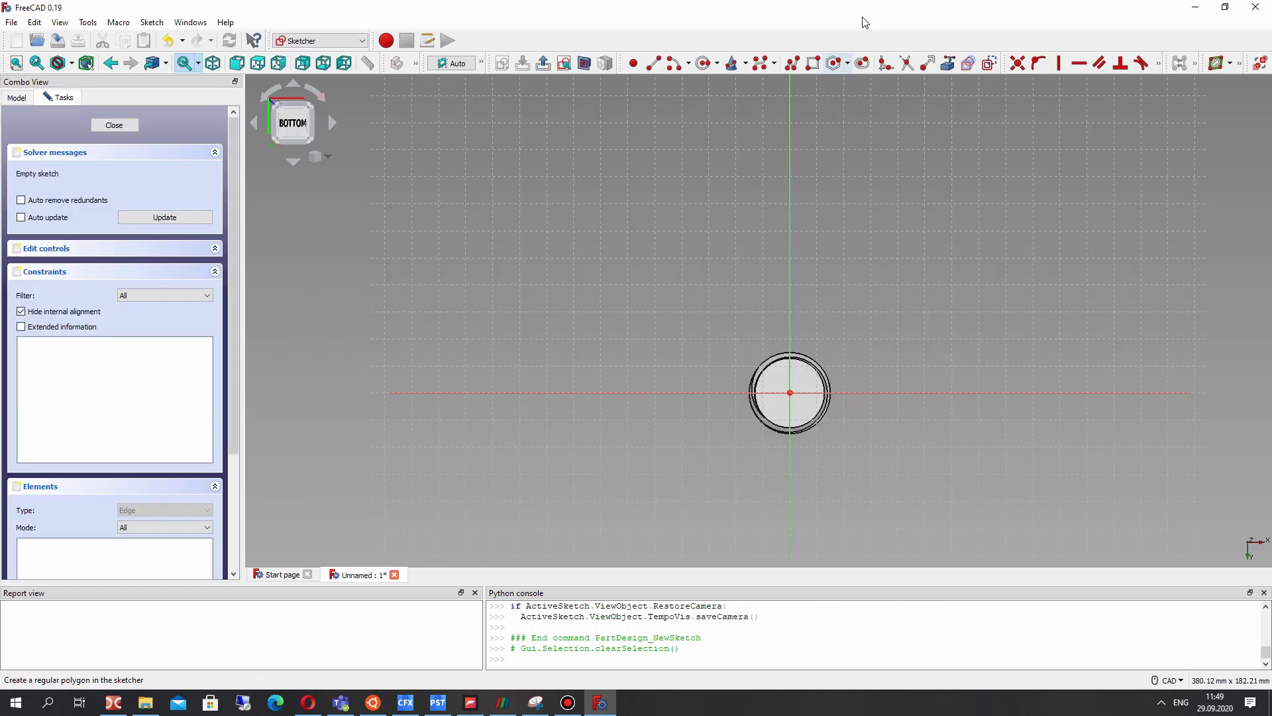
- Zoom toward the screw's bottom face for the new sketch
scroll("up", 3)
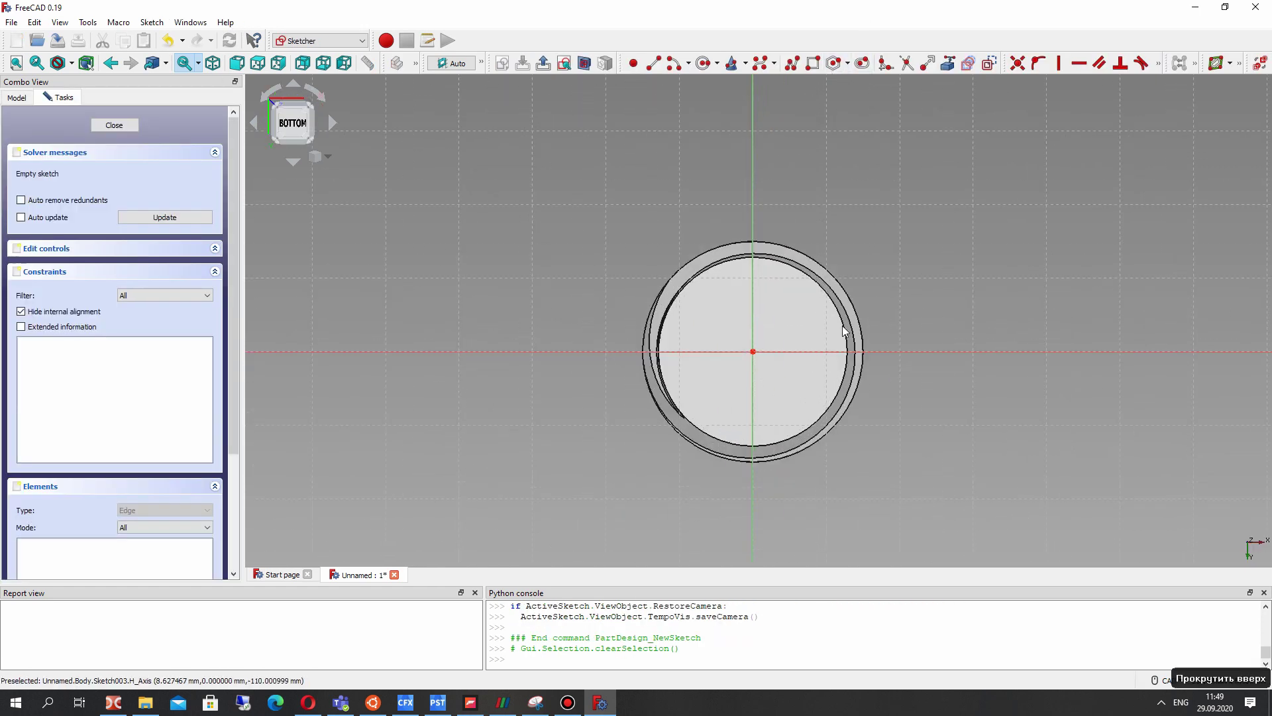